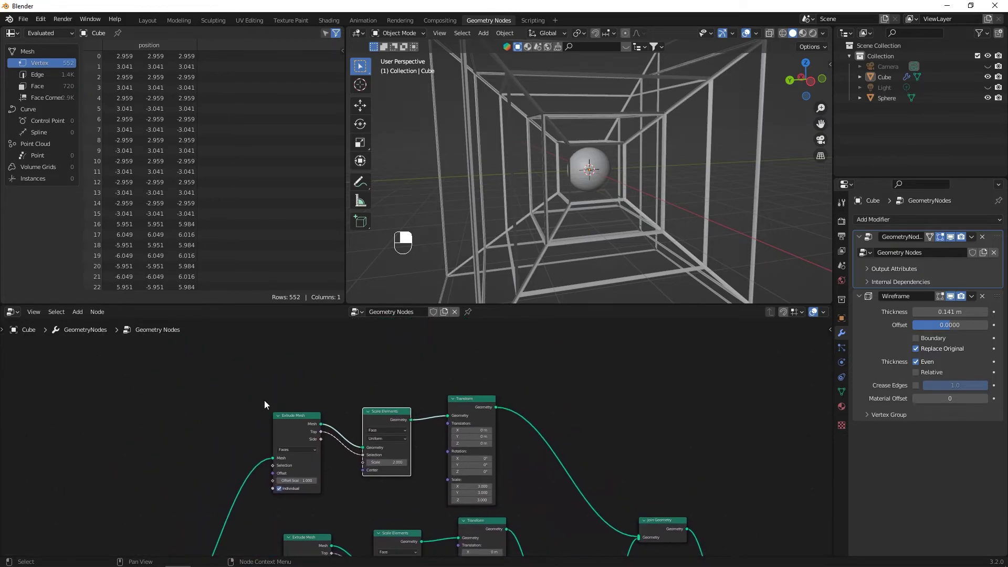
# Box-select the Extrude Mesh, Scale Elements and Transform nodes and group them with Ctrl+G.
pyautogui.moveTo(481, 449); pyautogui.dragTo(433, 427)
pyautogui.press('ctrl+g')
pyautogui.middleClick(433, 427)
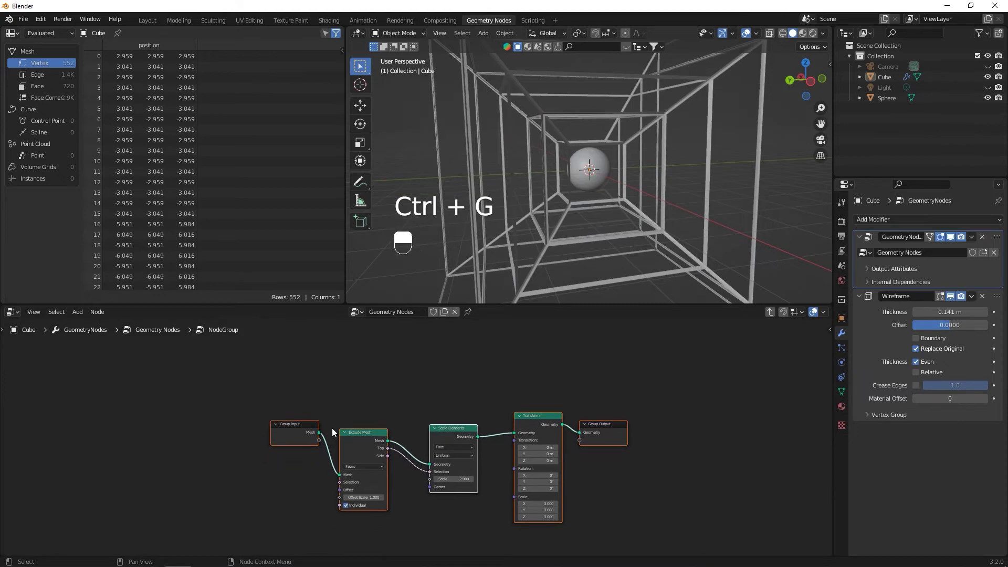
# Group the second and third extrude/scale/transform chains, returning to the main tree after each.
pyautogui.press('Tab')
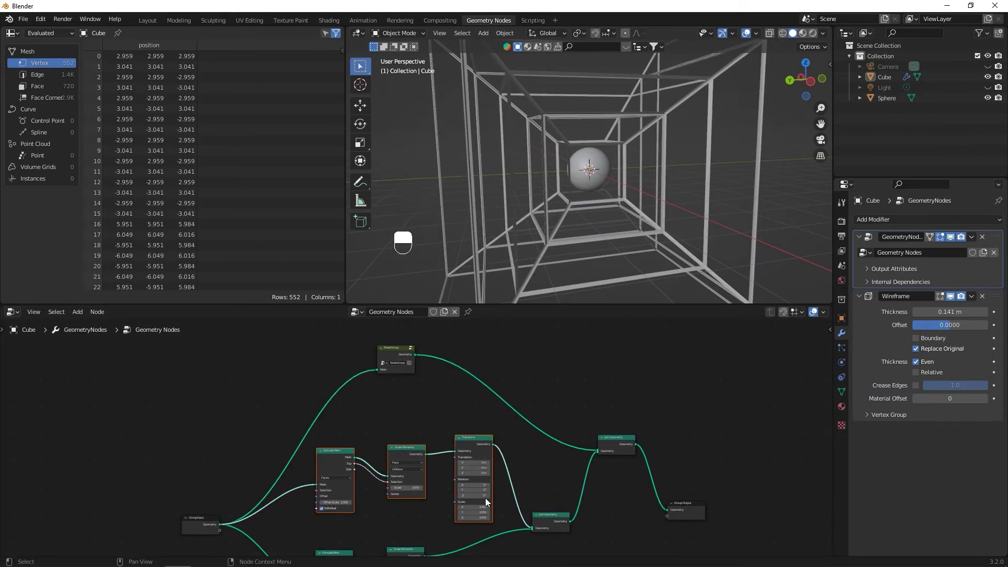
pyautogui.press('ctrl+g')
pyautogui.press('Tab')
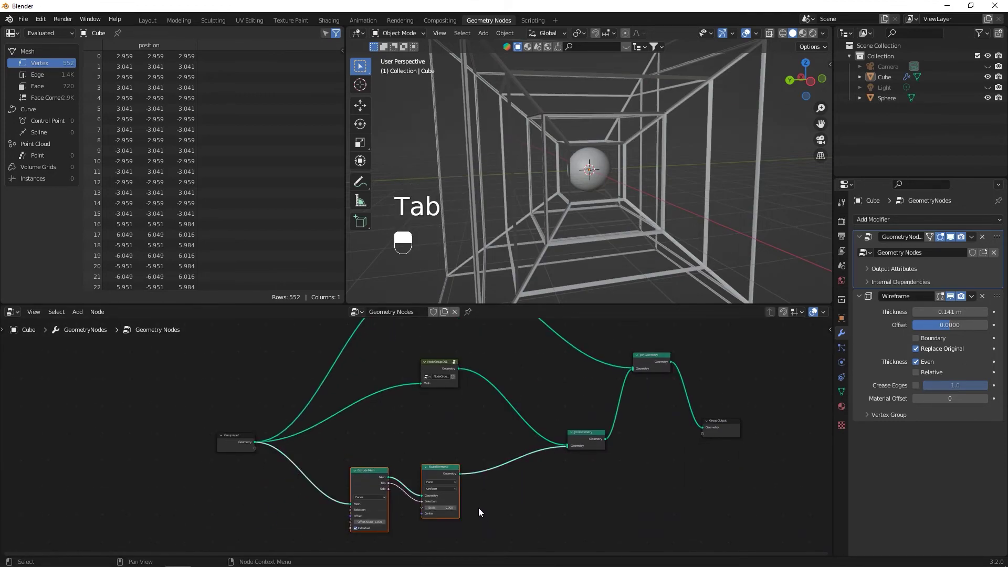
pyautogui.press('ctrl+g')
pyautogui.press('Tab')
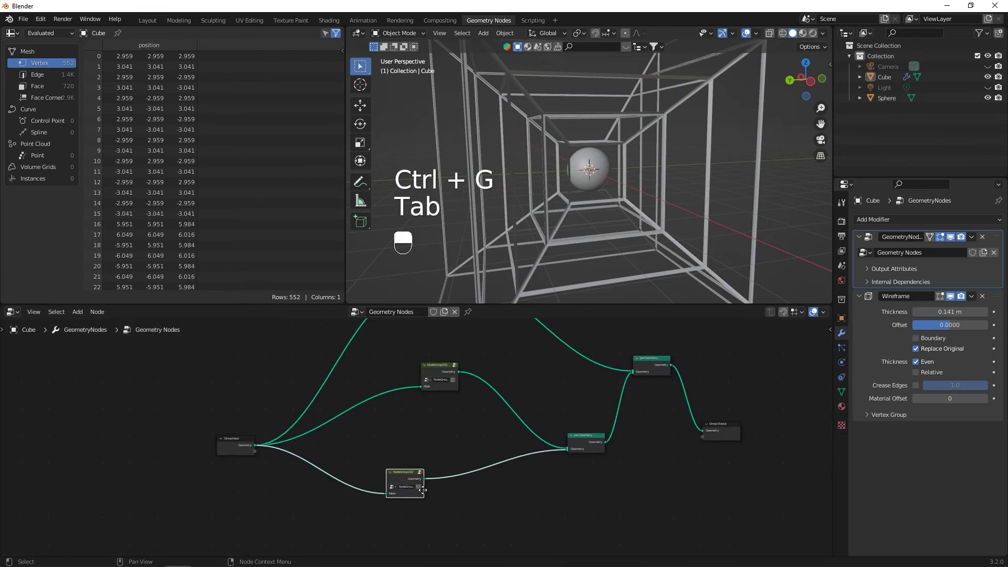